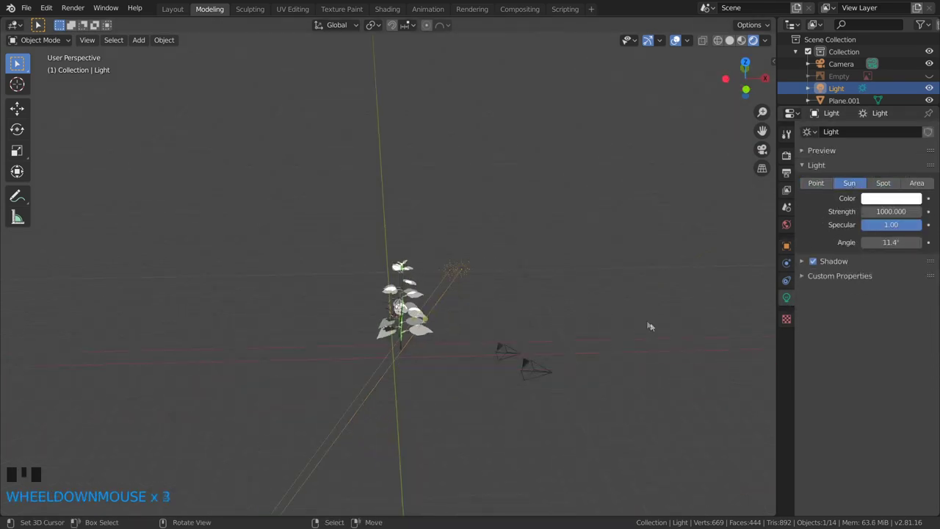
Step: Grab the sun light and move it to a new position in the scene
key("g")
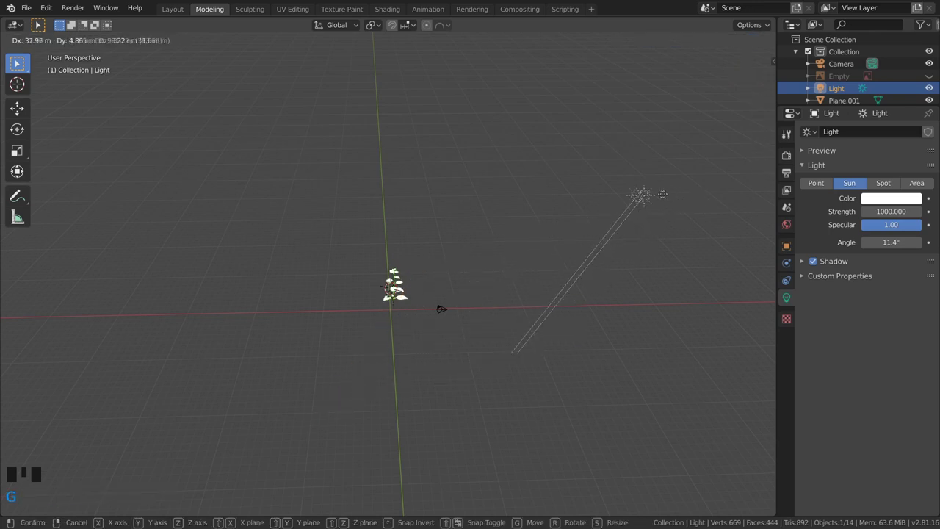
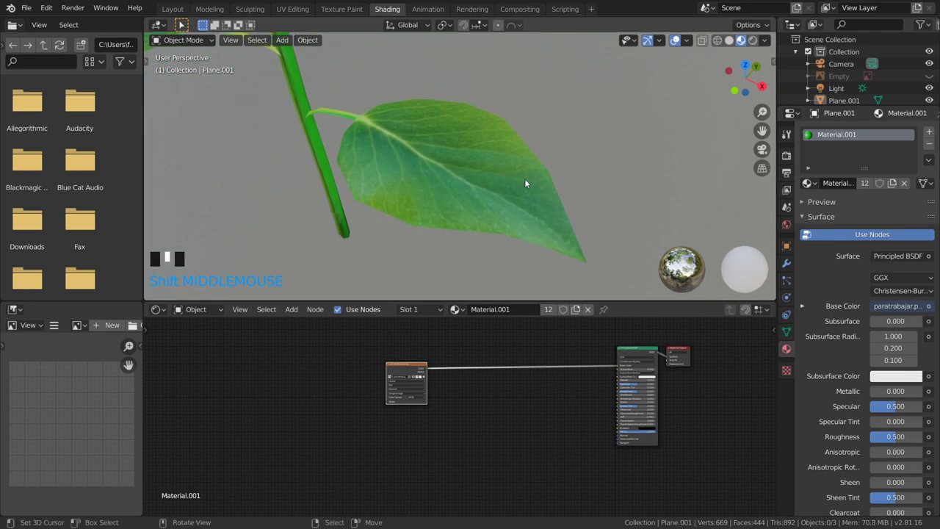
scroll("up", 3)
scroll("down", 3)
left_click_drag(389, 108, 354, 107)
scroll("up", 3)
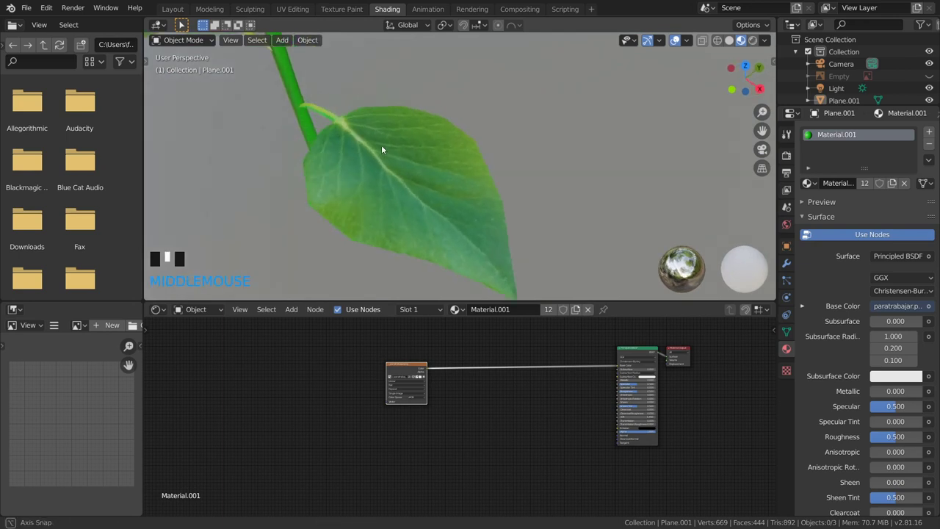
left_click_drag(391, 149, 454, 413)
key("shift+d")
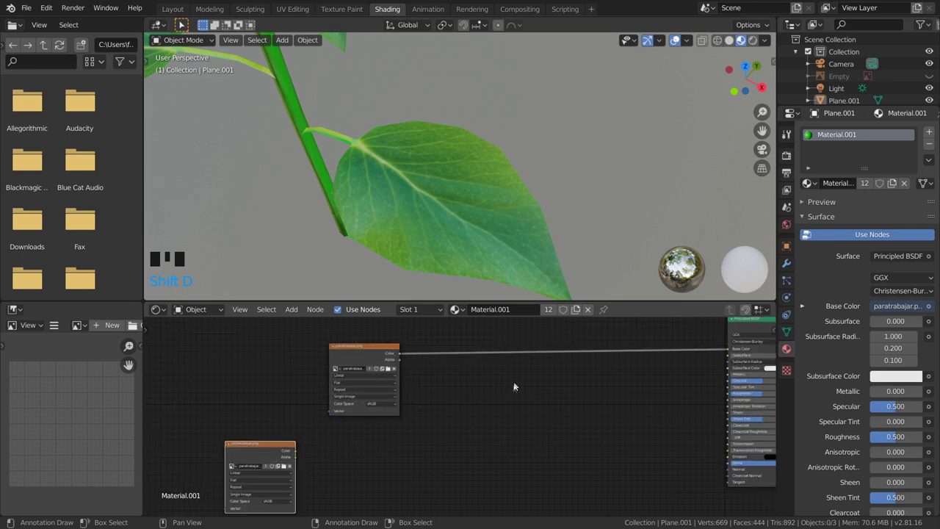
scroll("up", 3)
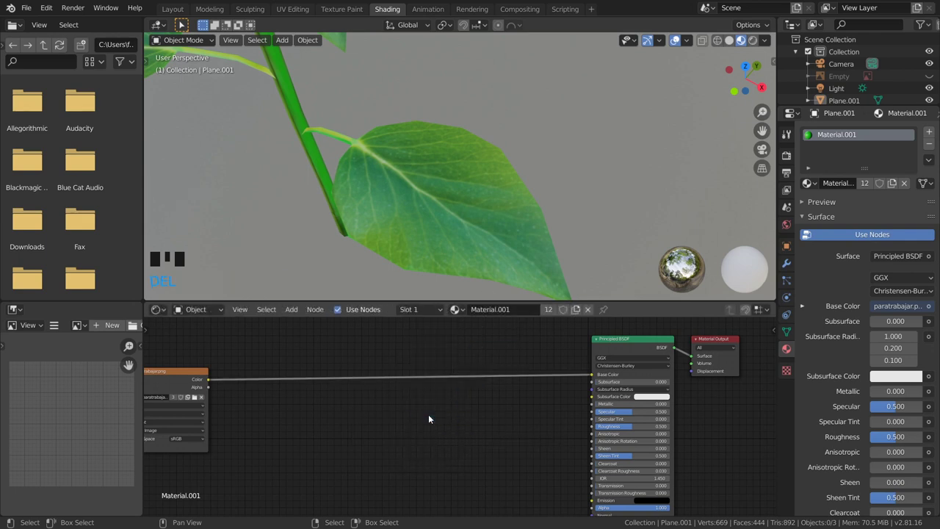
Step: Insert a ColorRamp node and wire it into the Principled BSDF base color
key("Delete")
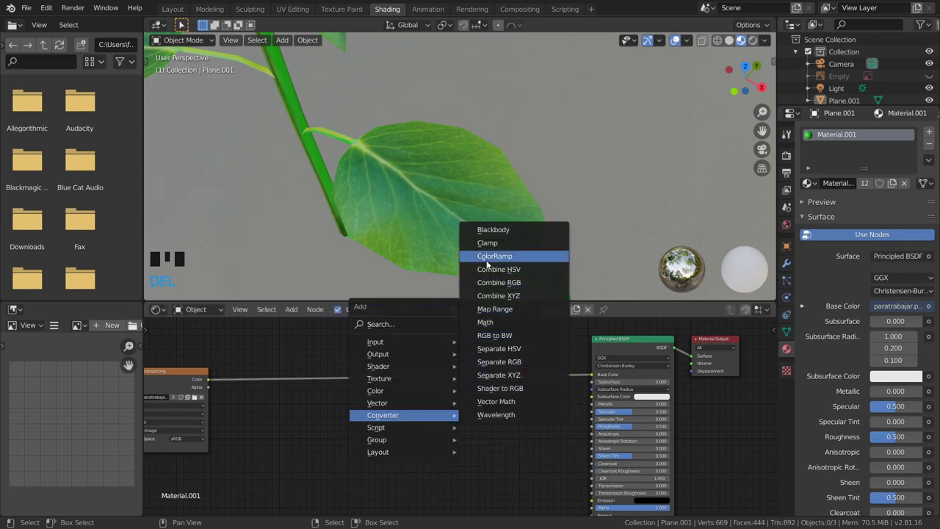
key("shift+a")
scroll("up", 3)
scroll("up", 3)
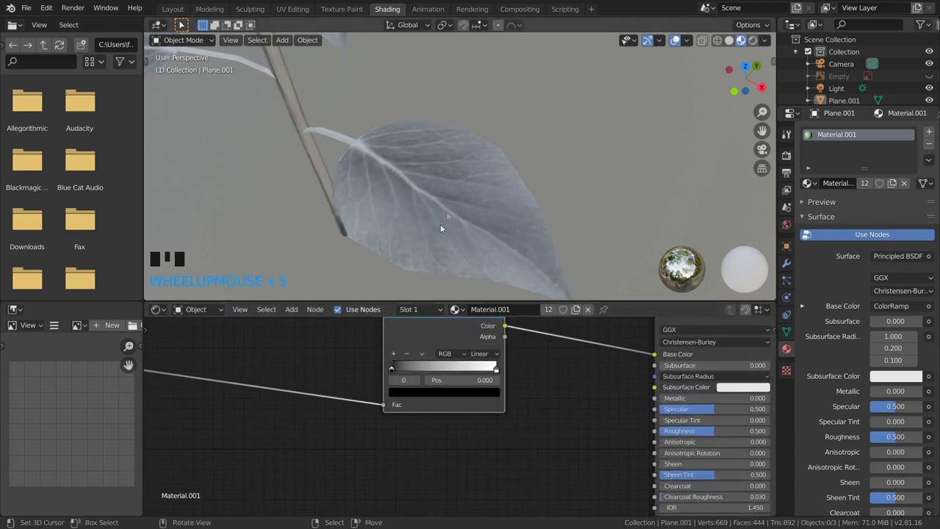
Step: Adjust and flip the ramp's colour stops so the leaves turn white with dark veins
left_click_drag(454, 228, 403, 373)
left_click_drag(403, 372, 394, 357)
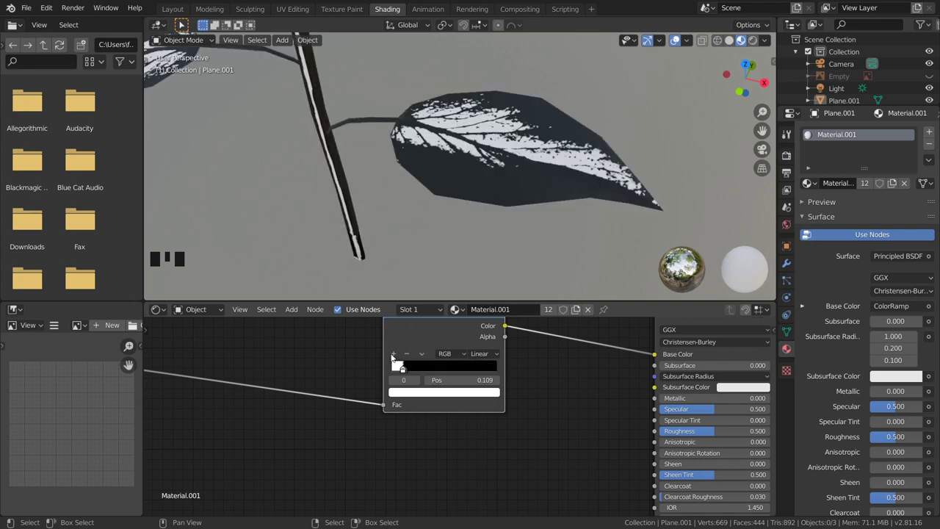
left_click(406, 373)
left_click_drag(417, 371, 415, 390)
key("shift+a")
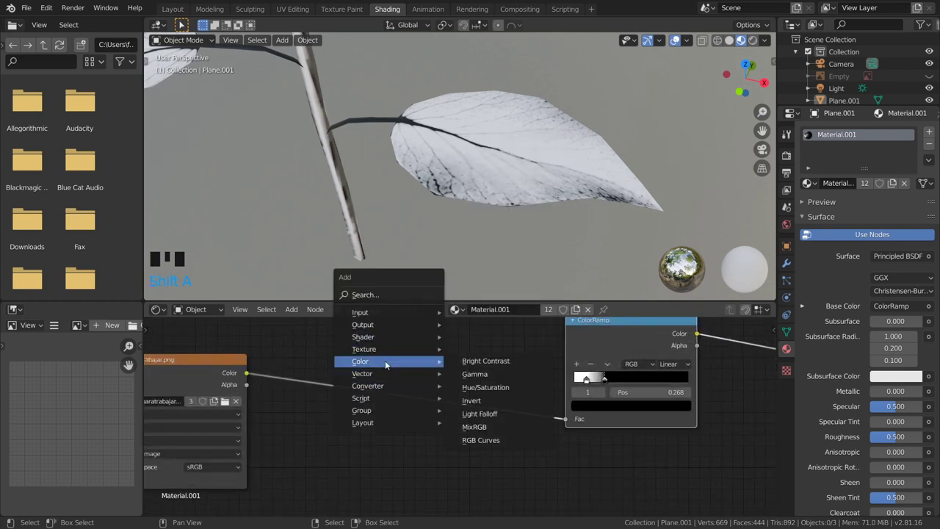
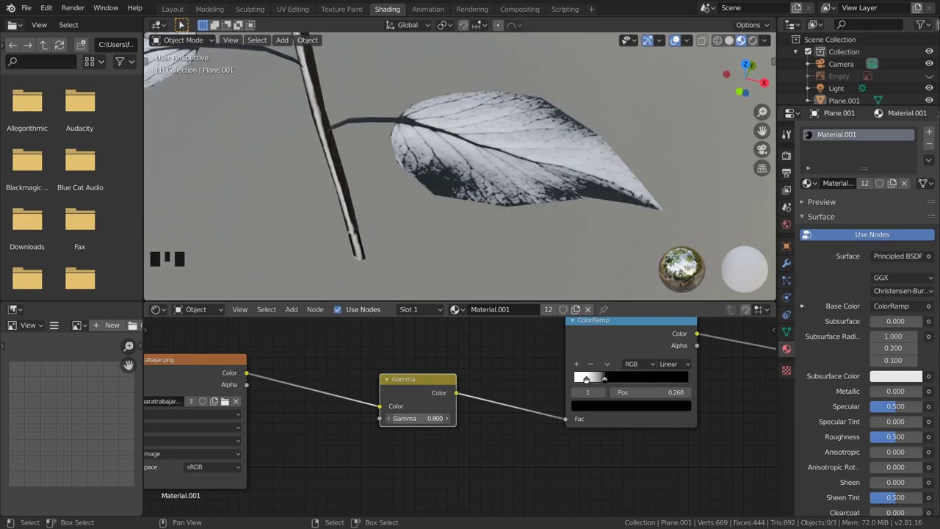
scroll("down", 3)
scroll("up", 3)
scroll("down", 3)
scroll("up", 3)
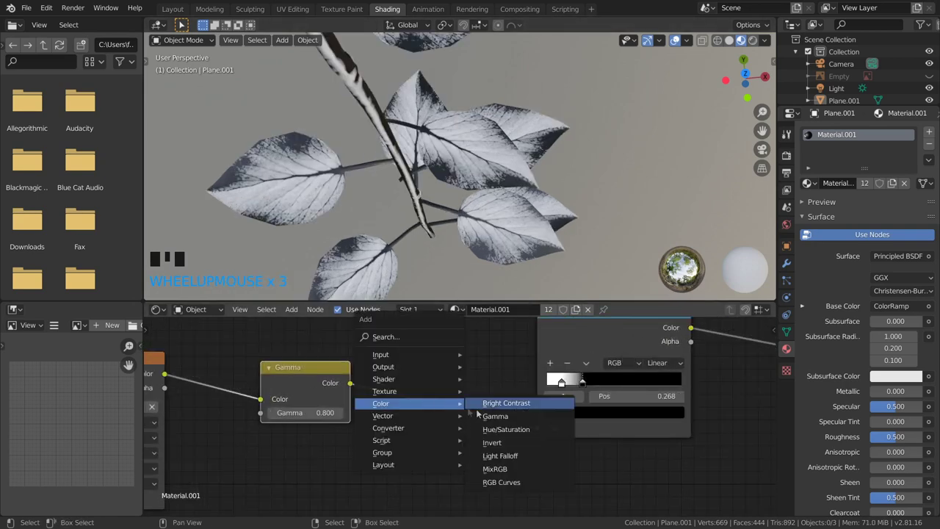
Step: Add a Hue/Saturation node feeding the ColorRamp's Fac input
key("shift+a")
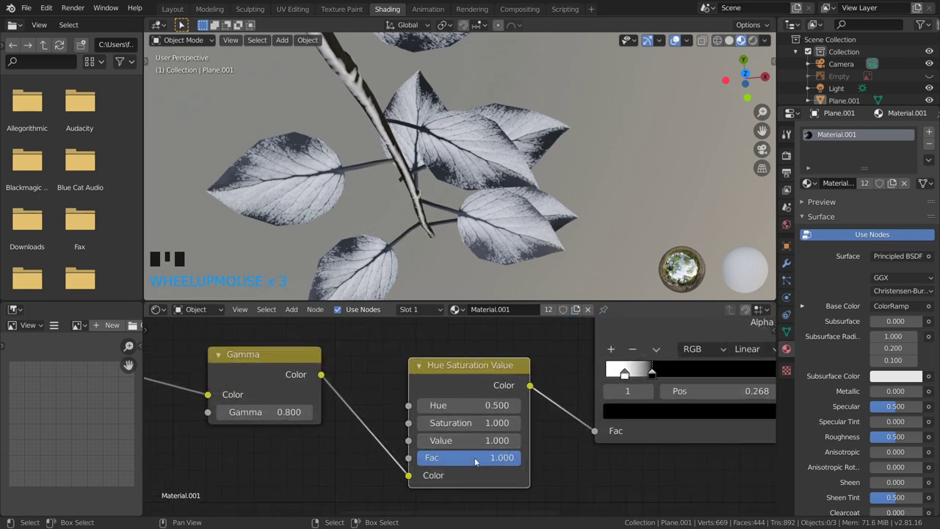
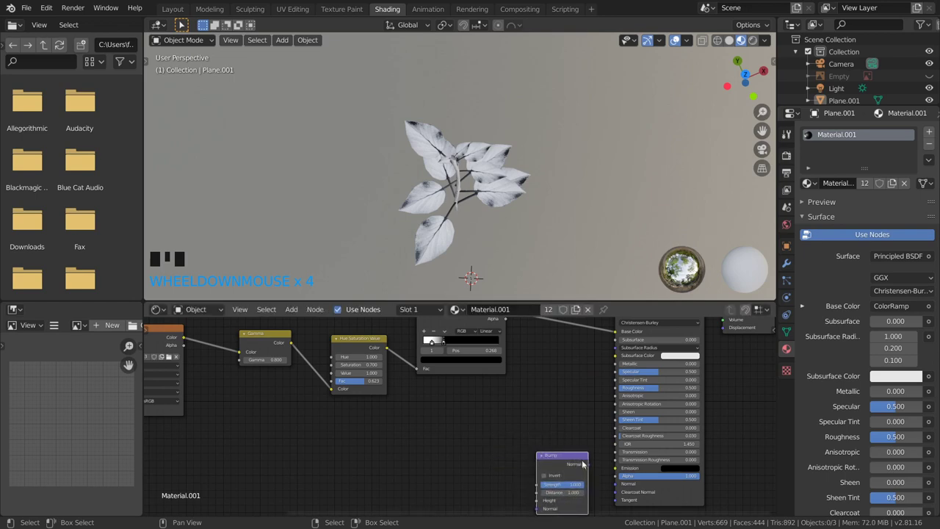
Step: Connect the Bump node's Normal output into the Principled BSDF normal input
left_click(447, 375)
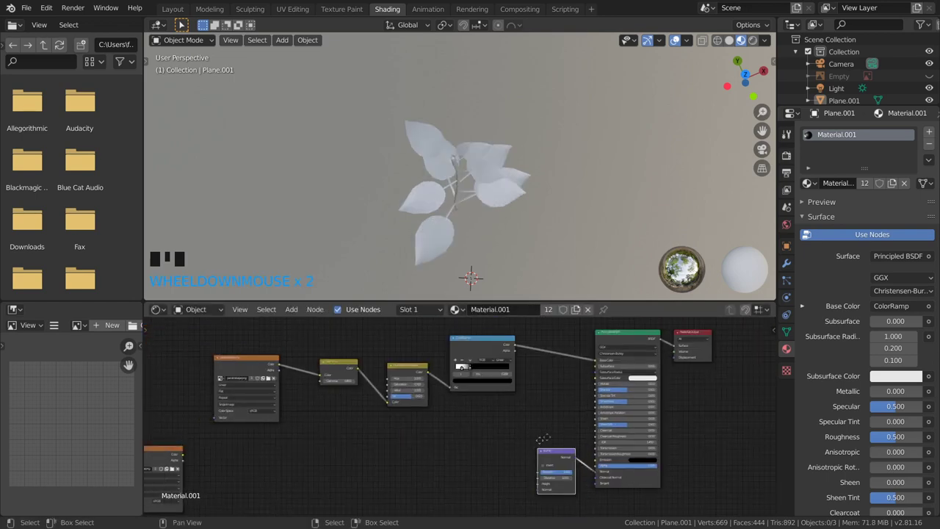
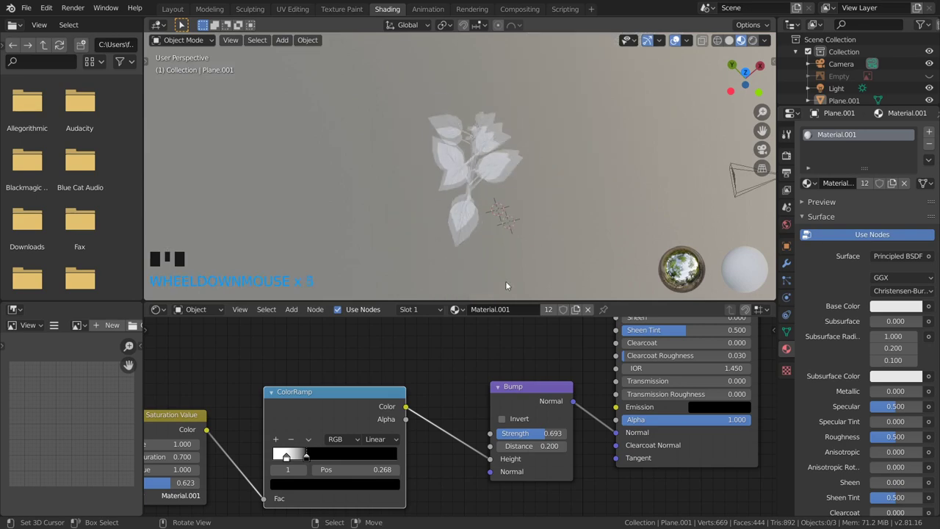
scroll("down", 3)
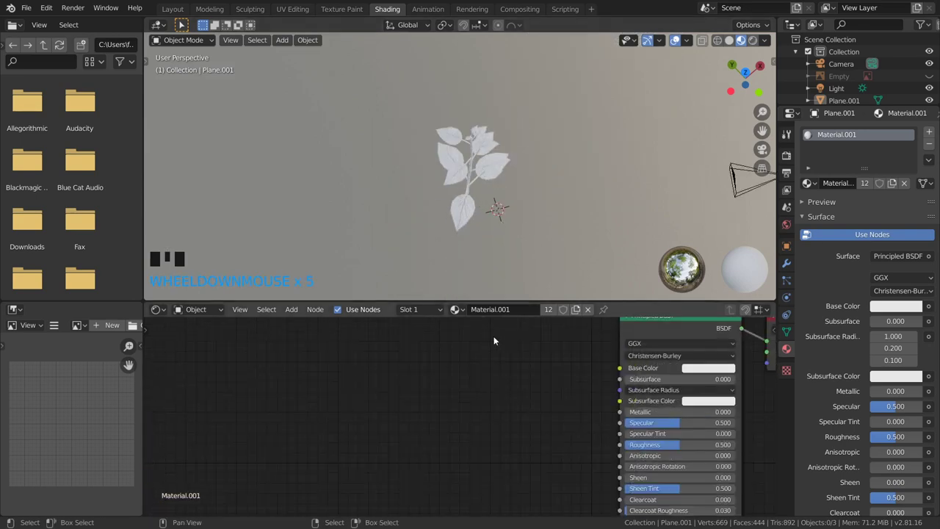
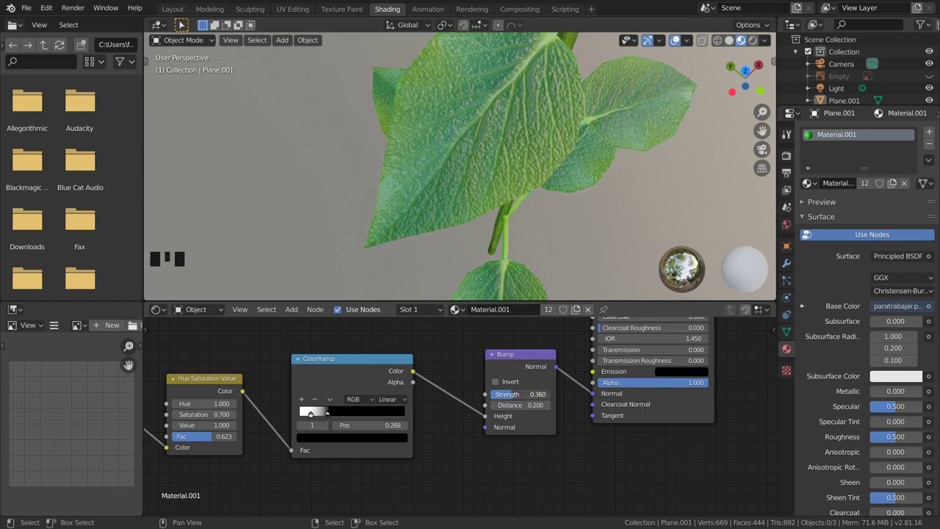
Step: Lower the bump strength and set Specular 0.293 and Roughness 0.107 for glossier leaves
scroll("down", 3)
left_click_drag(490, 149, 207, 114)
scroll("down", 3)
left_click_drag(586, 133, 561, 157)
scroll("up", 3)
left_click_drag(561, 161, 515, 160)
scroll("down", 3)
left_click_drag(655, 155, 505, 170)
scroll("down", 3)
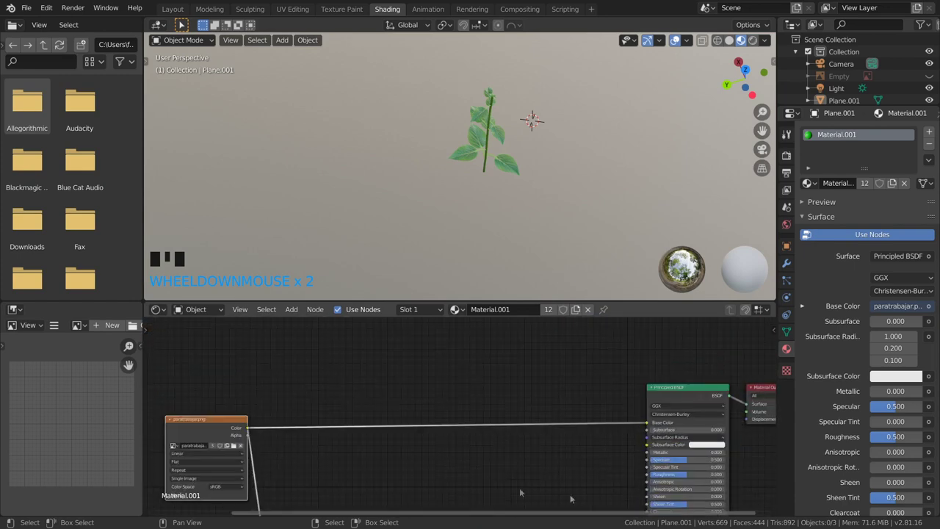
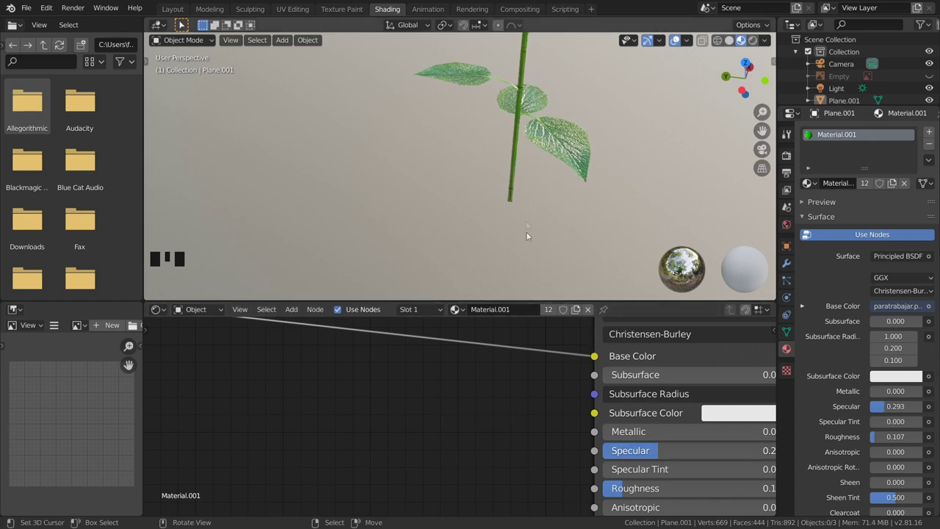
Step: Orbit and zoom around the plant to inspect the finished leaf material
scroll("down", 3)
left_click_drag(543, 209, 932, 146)
left_click_drag(931, 145, 454, 153)
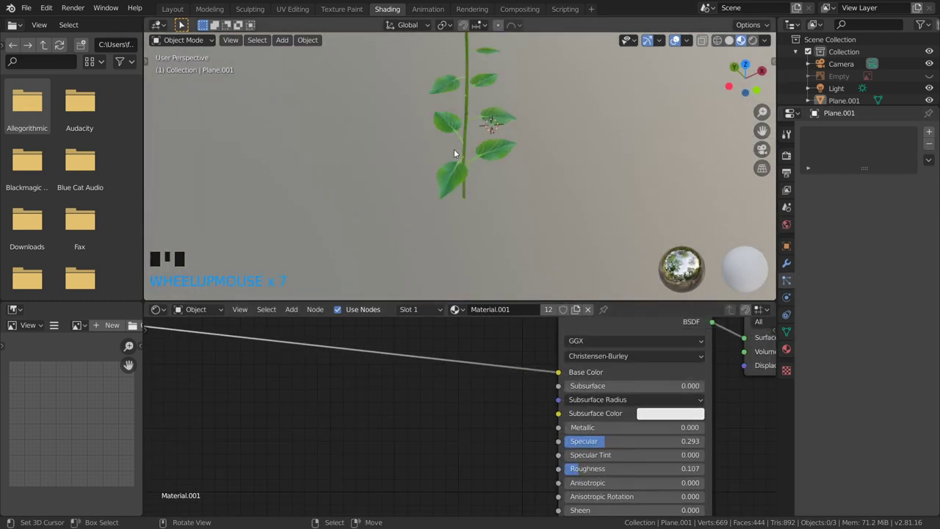
scroll("up", 3)
middle_click(511, 186)
scroll("down", 3)
scroll("down", 3)
scroll("down", 3)
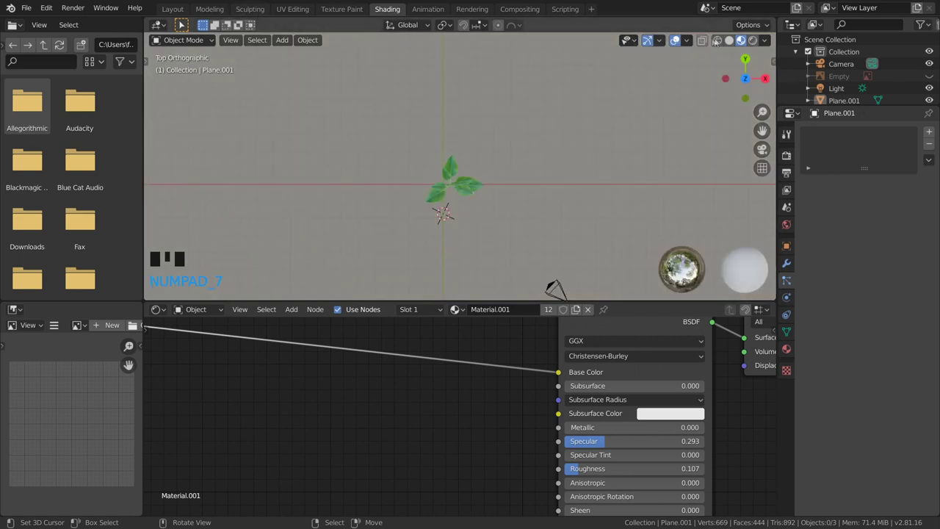
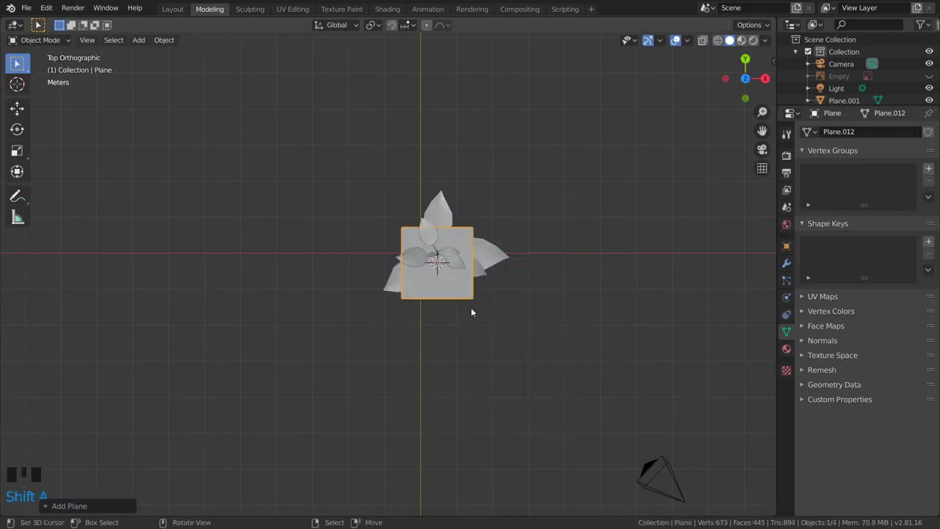
Step: Scale the ground plane up and check it through the scene camera
key("s")
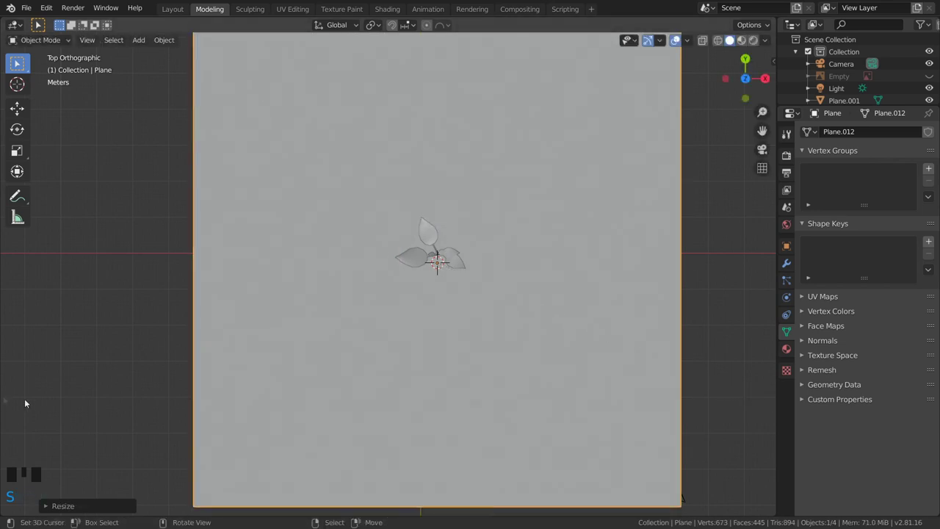
key("s")
left_click_drag(344, 378, 358, 309)
scroll("up", 3)
key("KP_0")
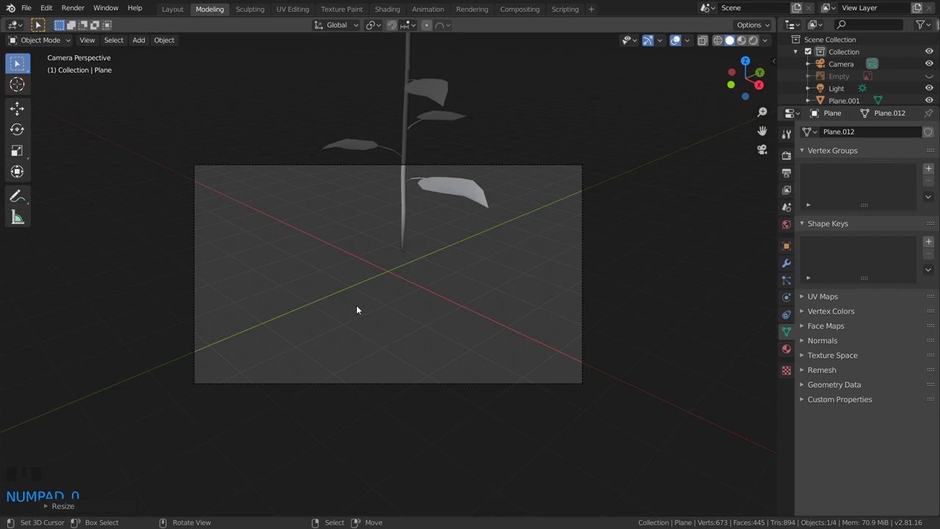
scroll("down", 3)
Step: Move the ground plane downward away from the leafy plant model
key("g")
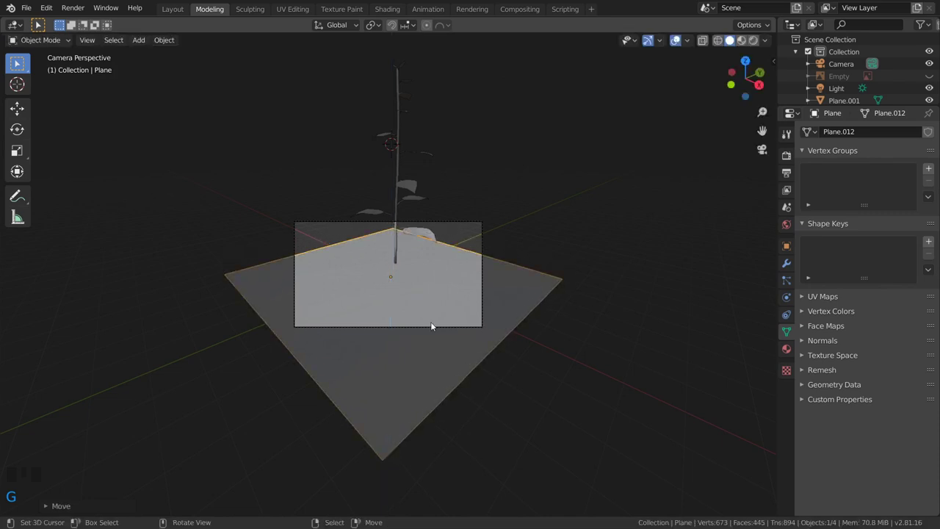
key("r")
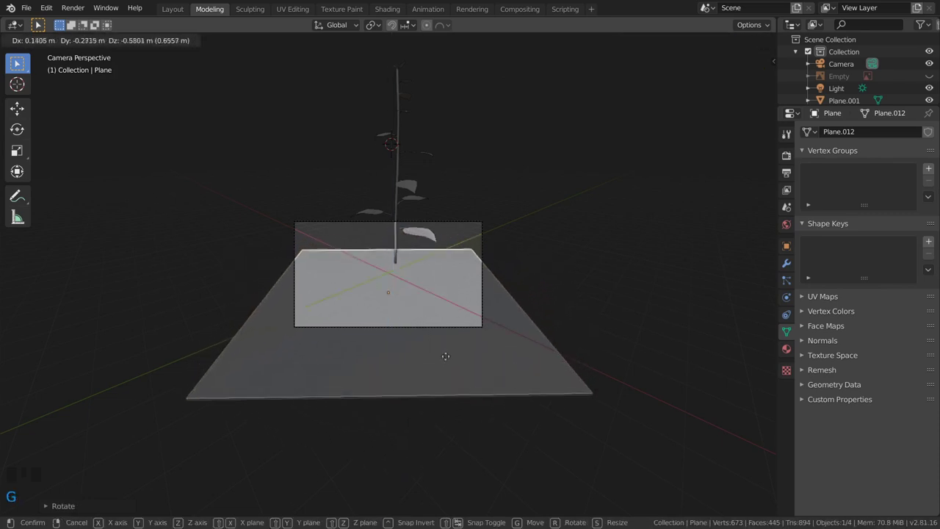
key("g")
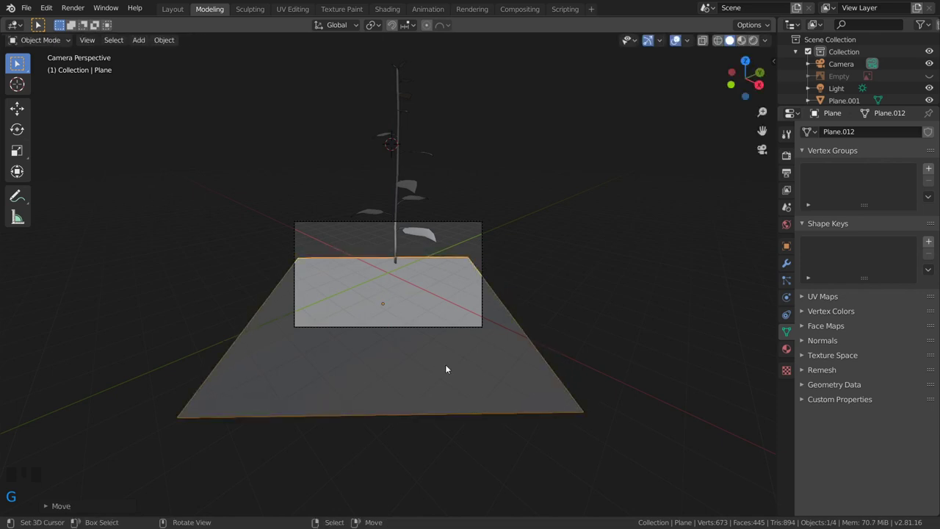
scroll("down", 3)
scroll("down", 3)
right_click(422, 232)
scroll("down", 3)
key("g")
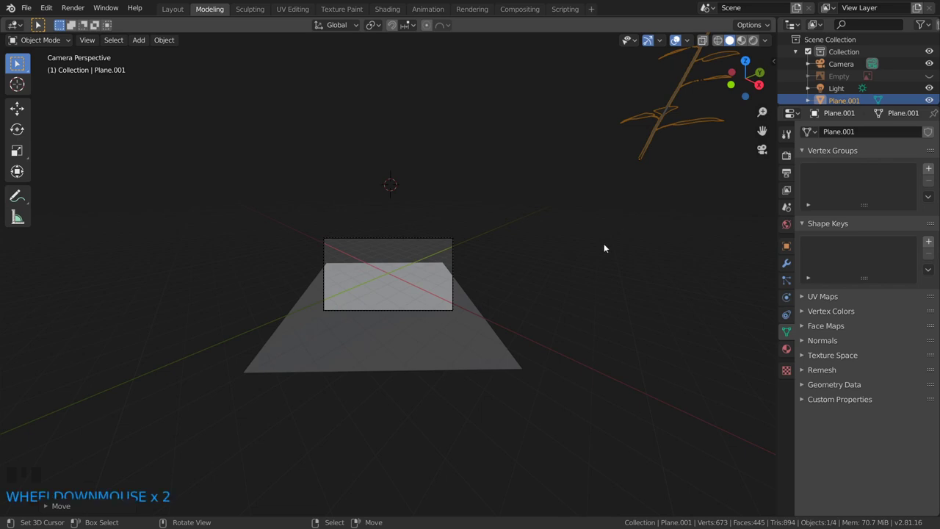
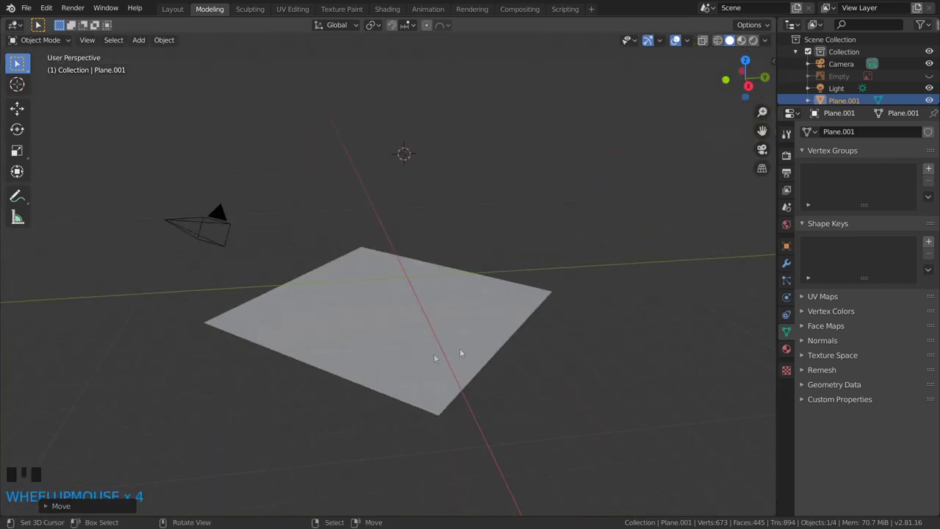
scroll("down", 3)
left_click_drag(429, 342, 431, 365)
right_click(431, 365)
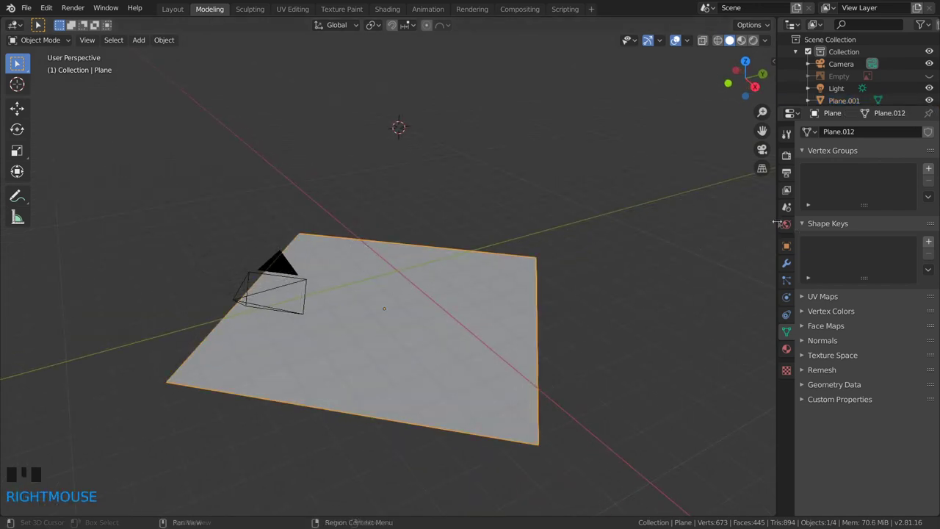
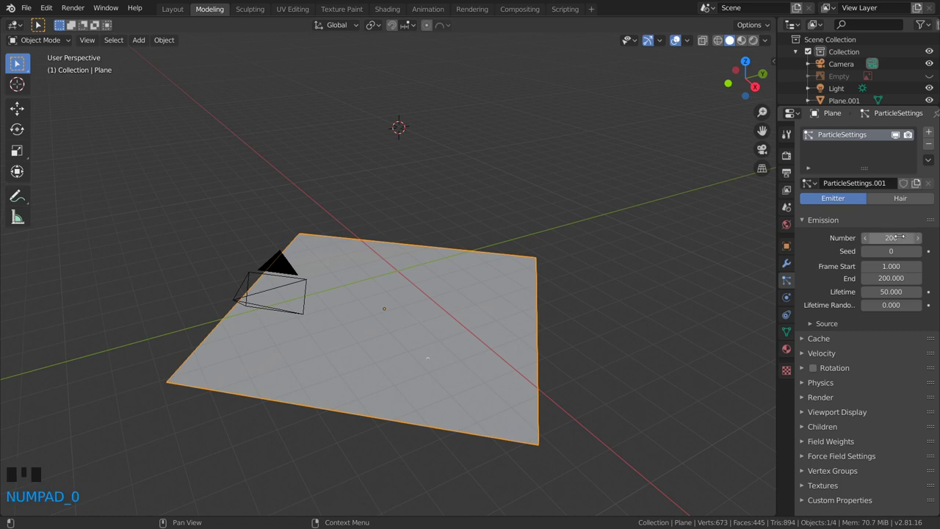
Step: Set the plane's particle system to Hair, rendered as Object
left_click(888, 196)
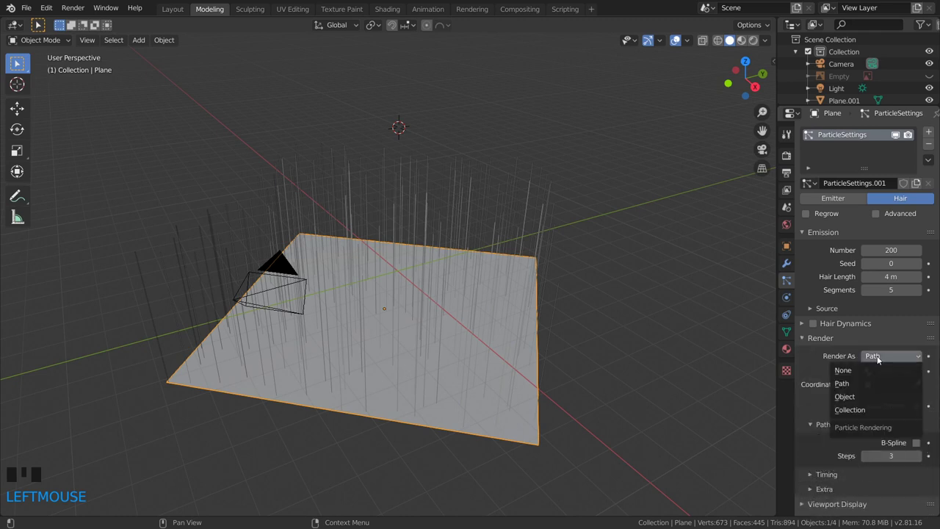
left_click_drag(860, 399, 637, 294)
scroll("down", 3)
scroll("down", 3)
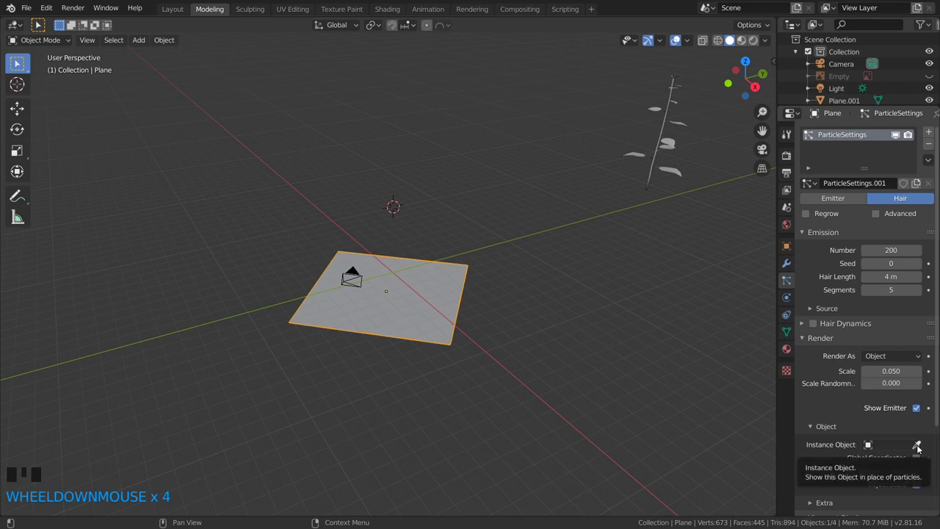
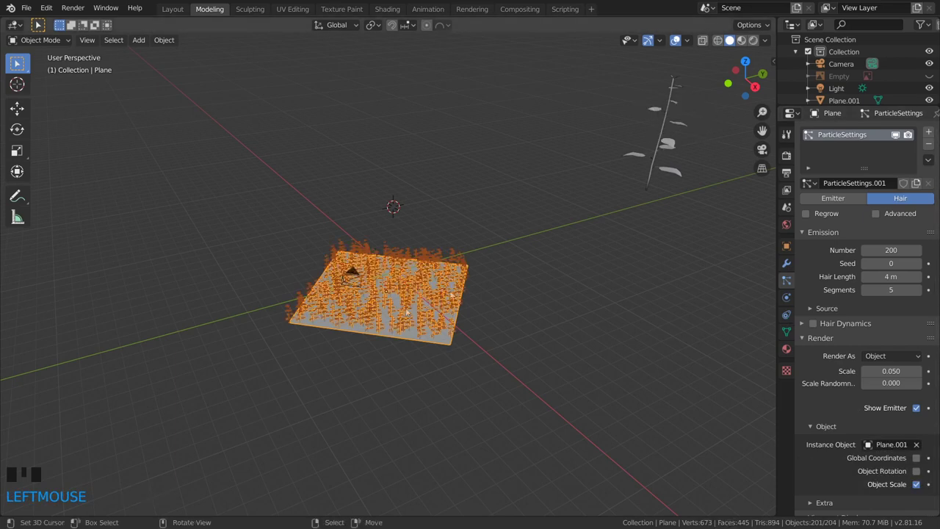
Step: Switch the viewport to Material Preview to see the textured plant field
scroll("up", 3)
left_click_drag(412, 311, 758, 44)
left_click(757, 44)
scroll("down", 3)
left_click_drag(556, 341, 585, 359)
scroll("up", 3)
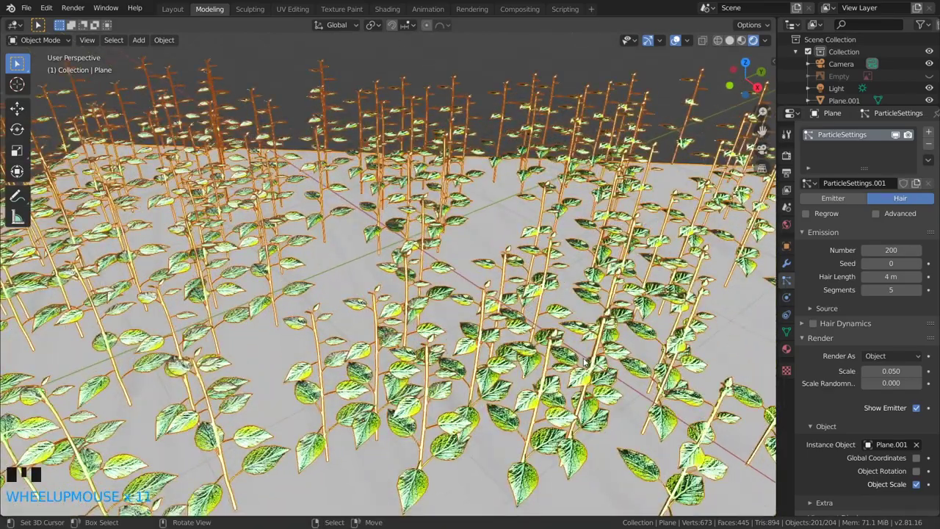
scroll("down", 3)
Step: Orbit around the plant field out toward the light object
left_click_drag(521, 217, 554, 213)
scroll("down", 3)
right_click(695, 192)
middle_click(545, 234)
scroll("up", 3)
scroll("down", 3)
left_click_drag(554, 221, 464, 189)
scroll("up", 3)
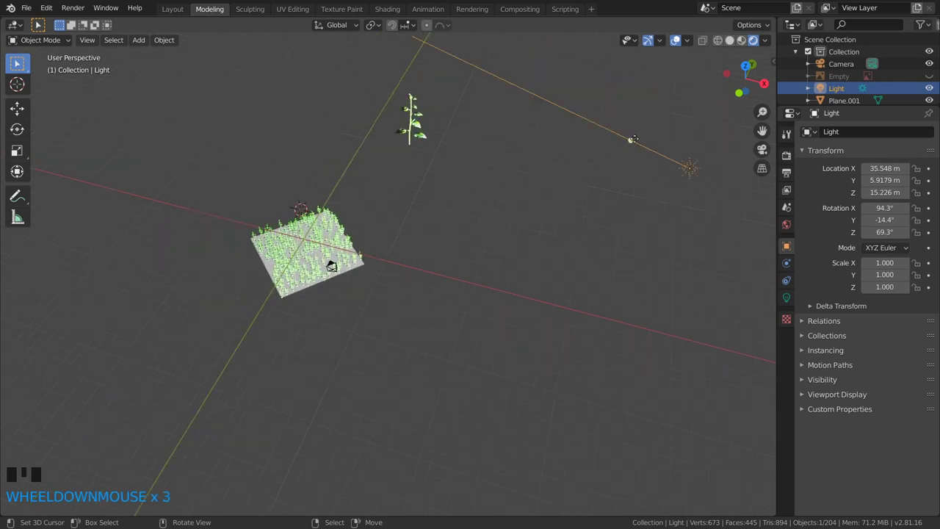
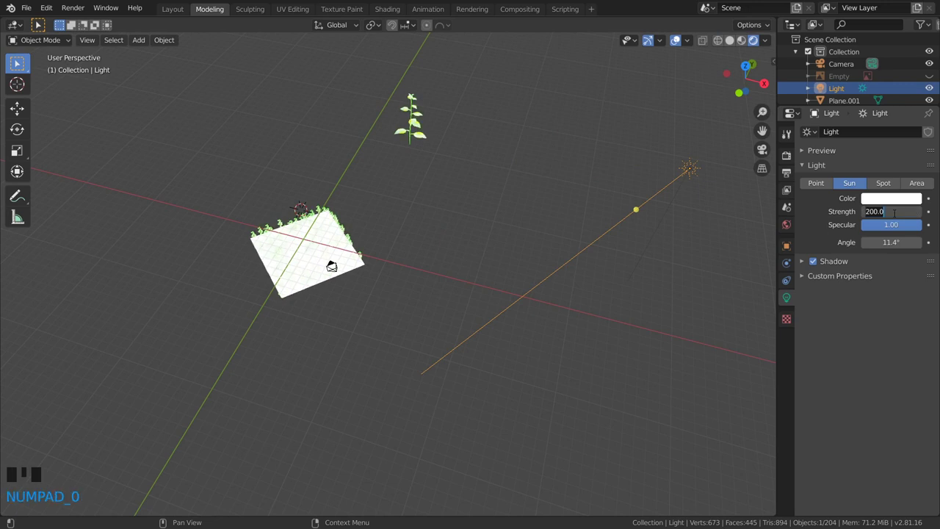
Step: Make the light a Sun with strength 50
left_click_drag(366, 261, 313, 312)
scroll("up", 3)
key("KP_0")
scroll("up", 3)
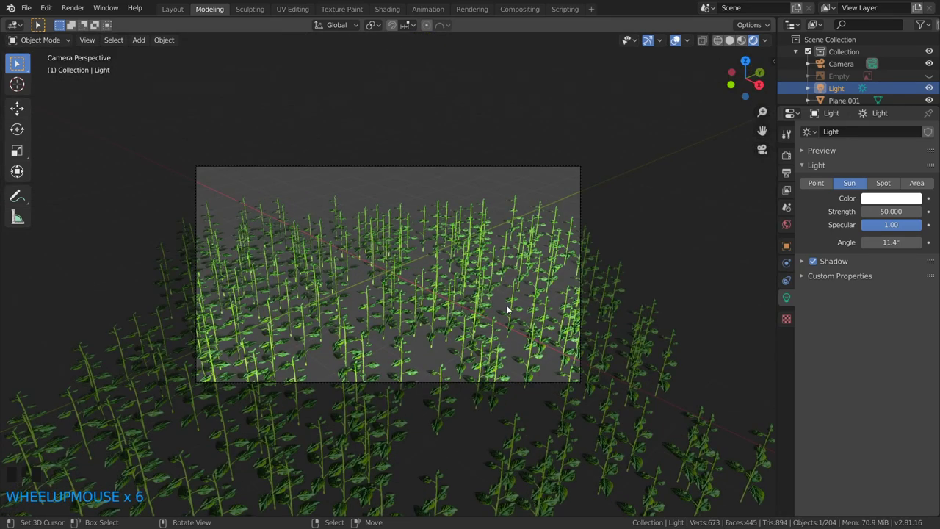
Step: Reposition the sun light over the plant field and confirm its placement
key("g")
scroll("down", 3)
middle_click(560, 267)
scroll("down", 3)
key("g")
scroll("up", 3)
key("g")
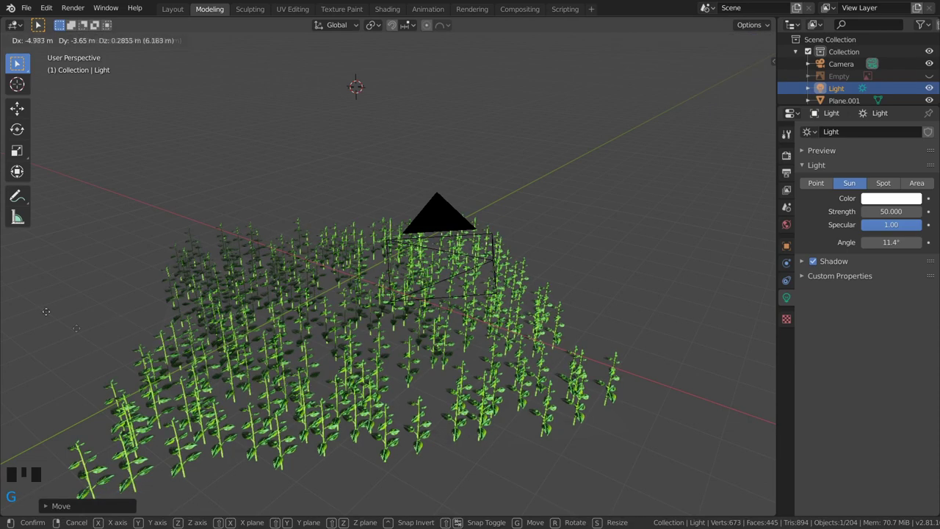
scroll("down", 3)
scroll("down", 3)
key("g")
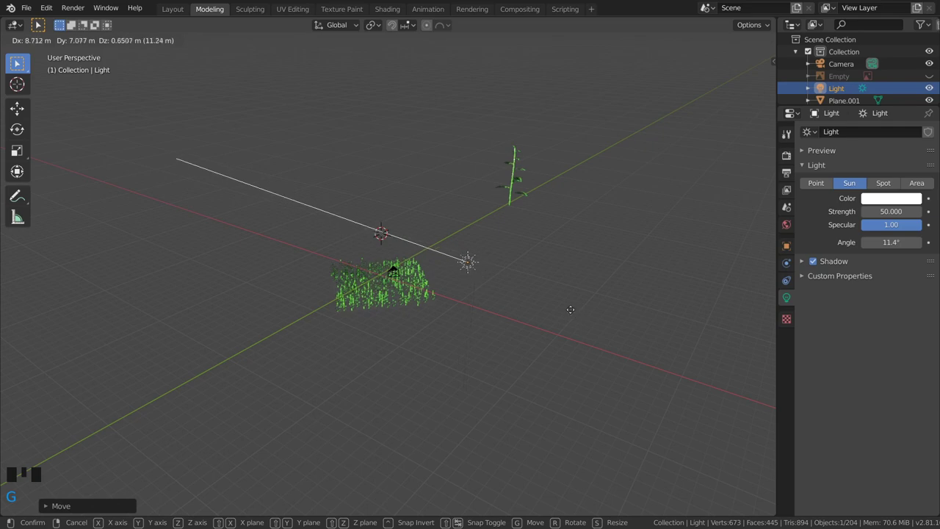
scroll("up", 3)
scroll("up", 3)
key("g")
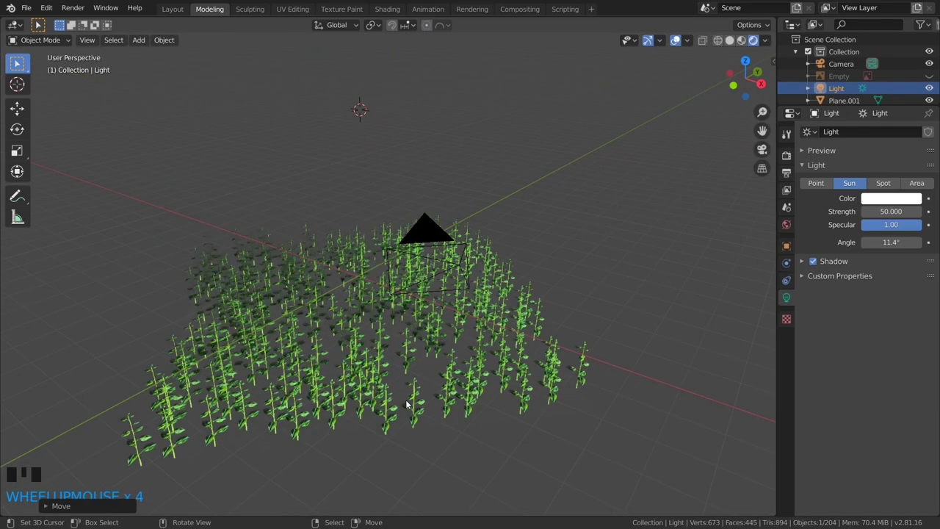
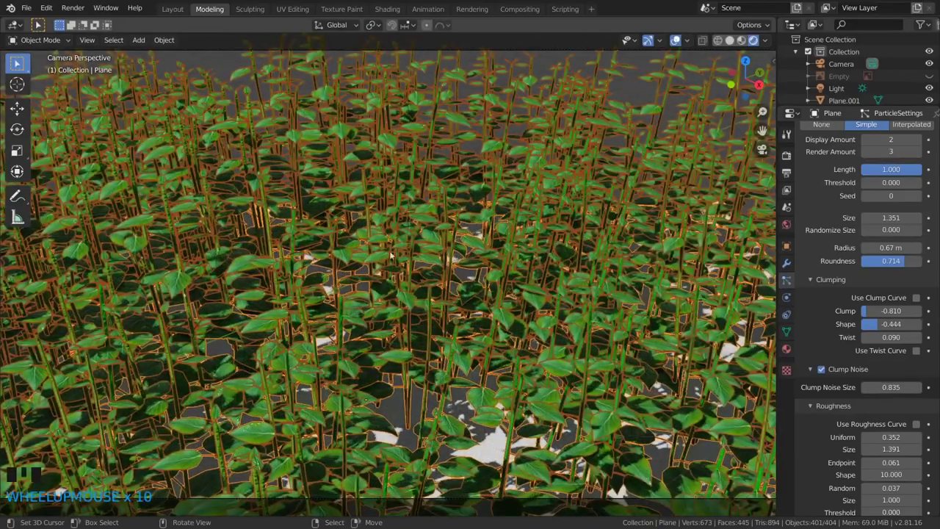
Step: Scroll the Particle Properties to reach the Children clumping and roughness settings
scroll("down", 3)
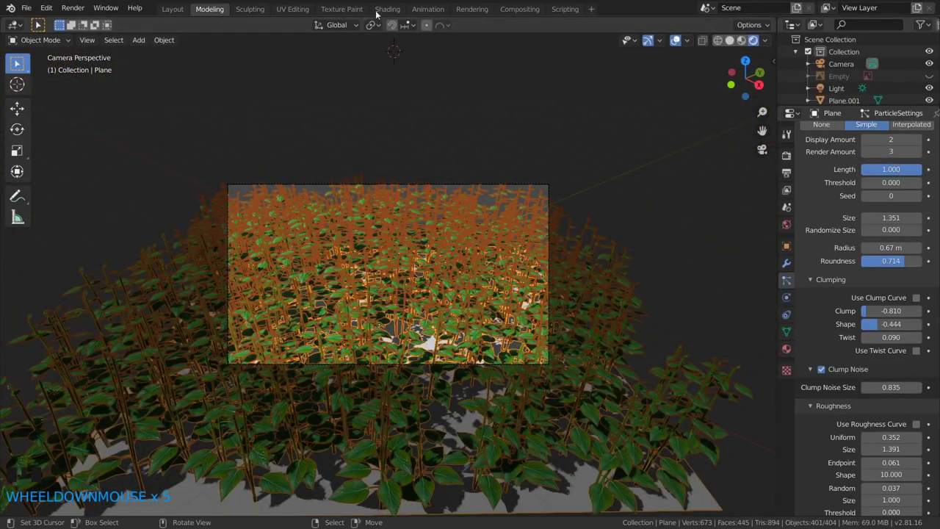
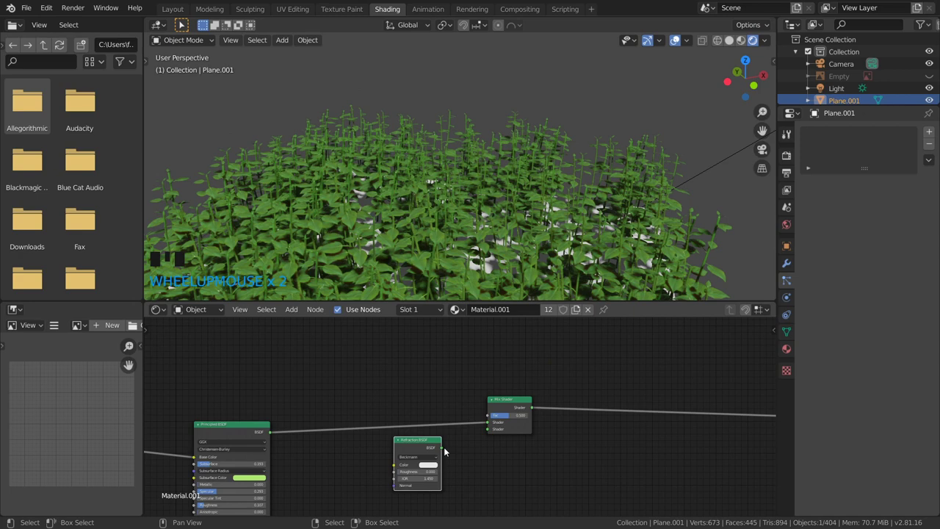
Step: Adjust the Mix Shader Fac of the leaf material and duplicate the selected node in the Shading workspace
left_click(500, 419)
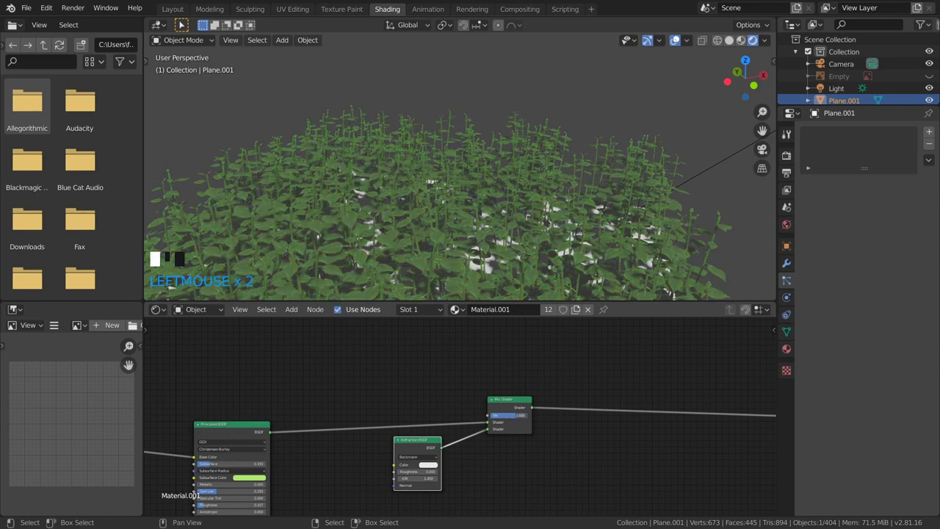
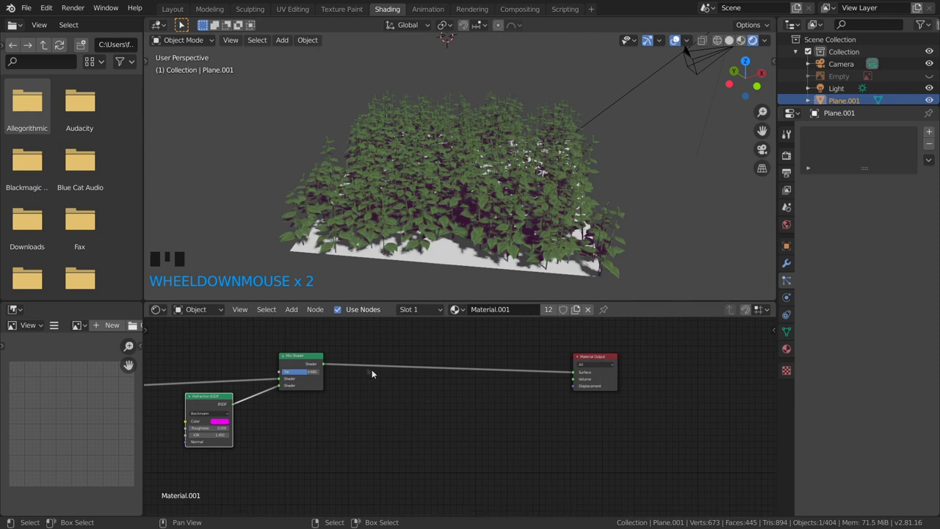
left_click(314, 356)
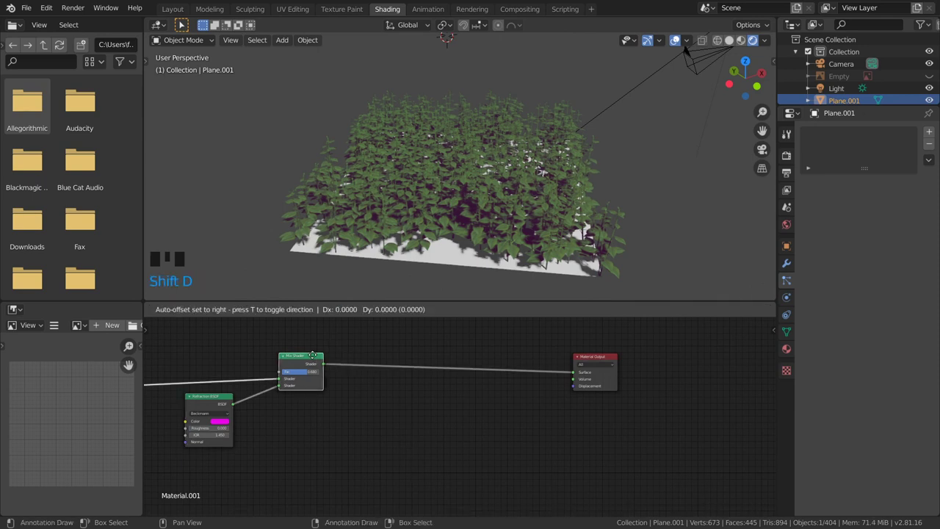
key("shift+d")
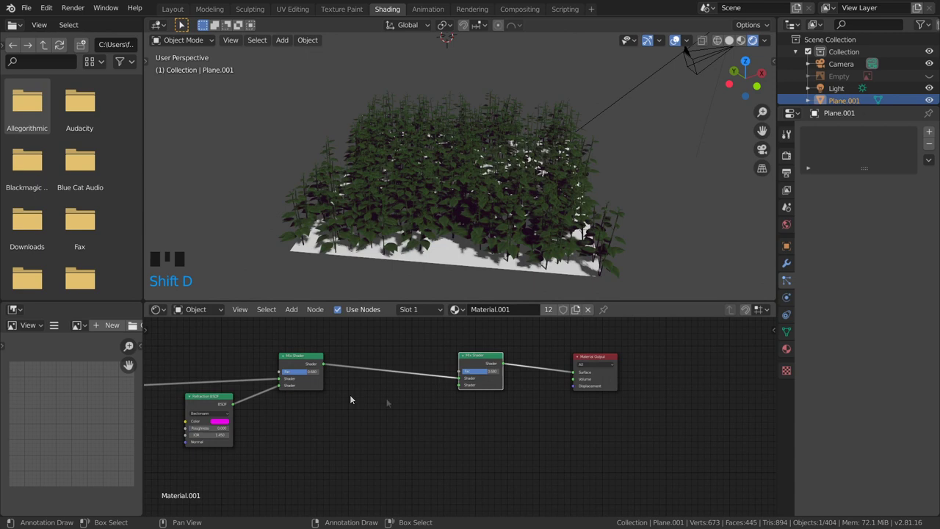